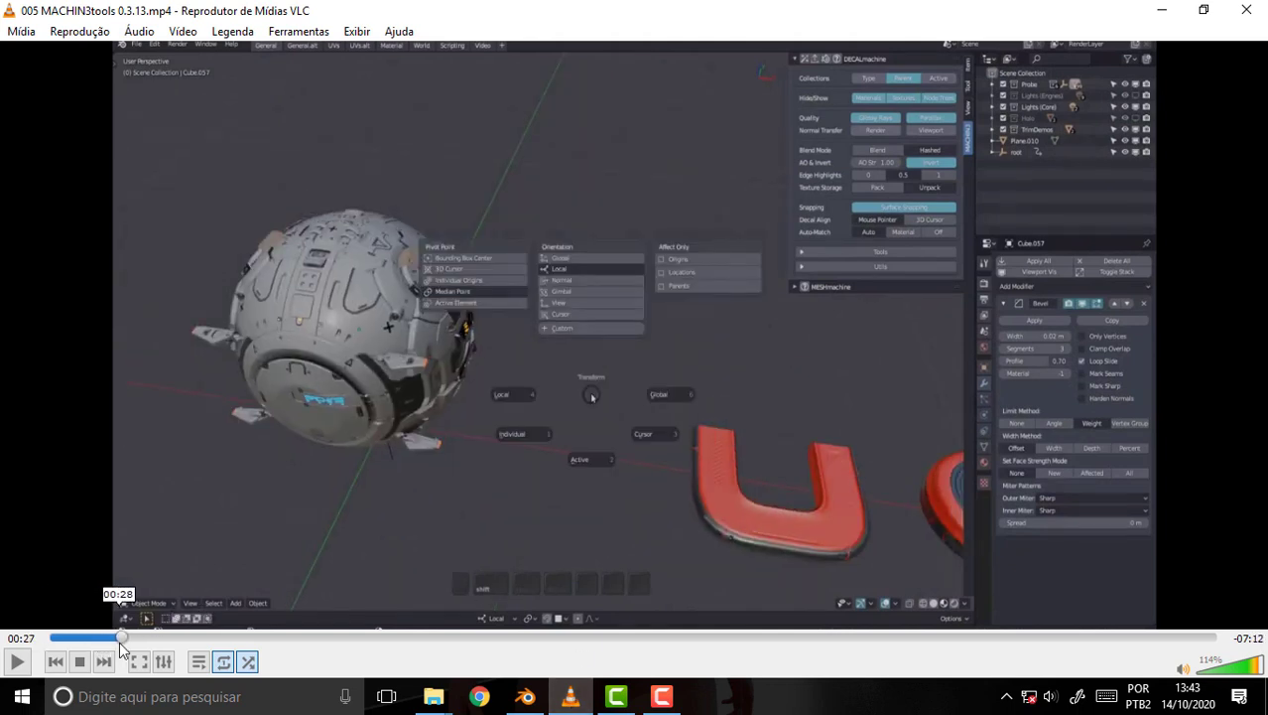
Dismiss the on-screen controls while playback continues past the pivot pie menu demo
key("Escape")
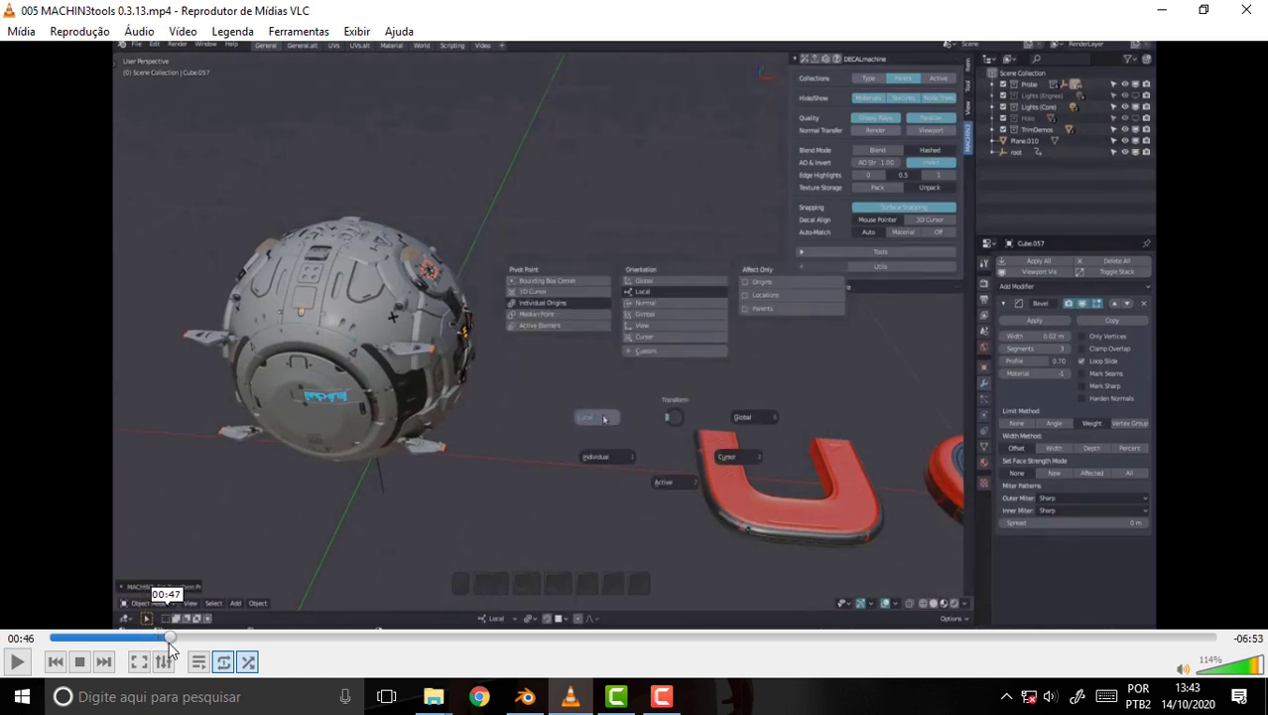
key("Escape")
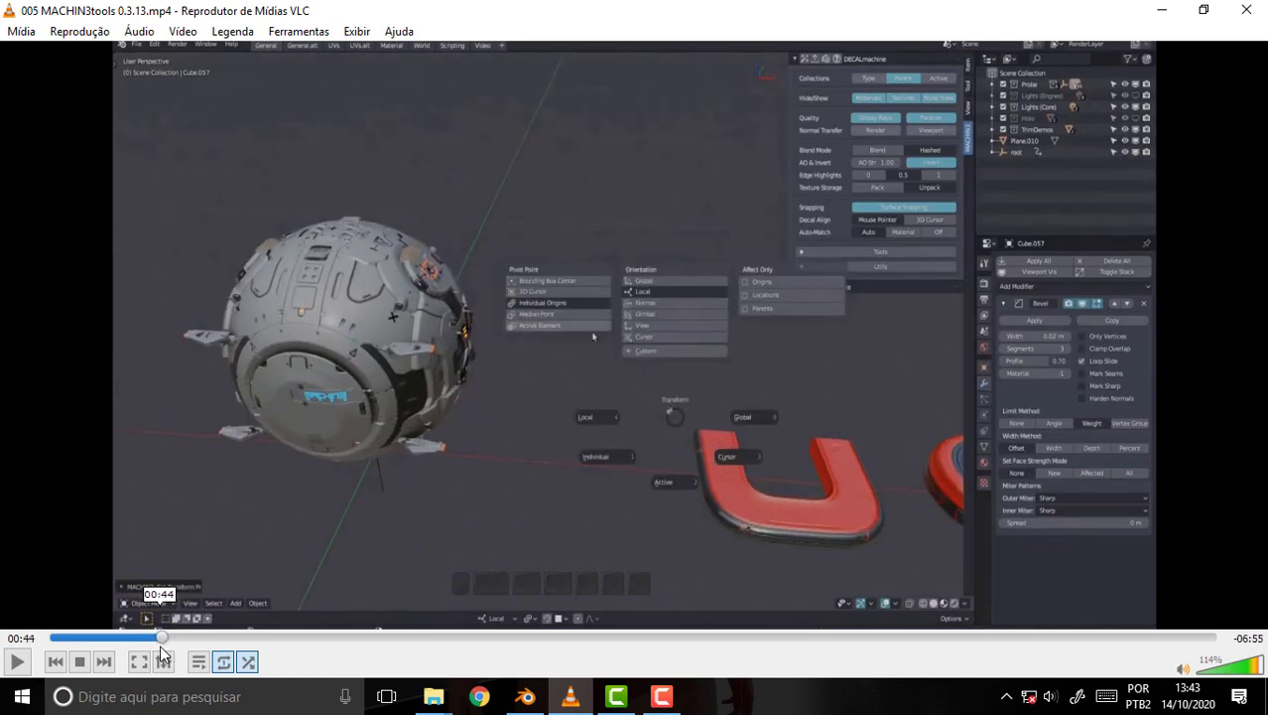
Nudge the seek bar forward past the sphere model toward the UV tools section
left_click_drag(184, 652, 195, 653)
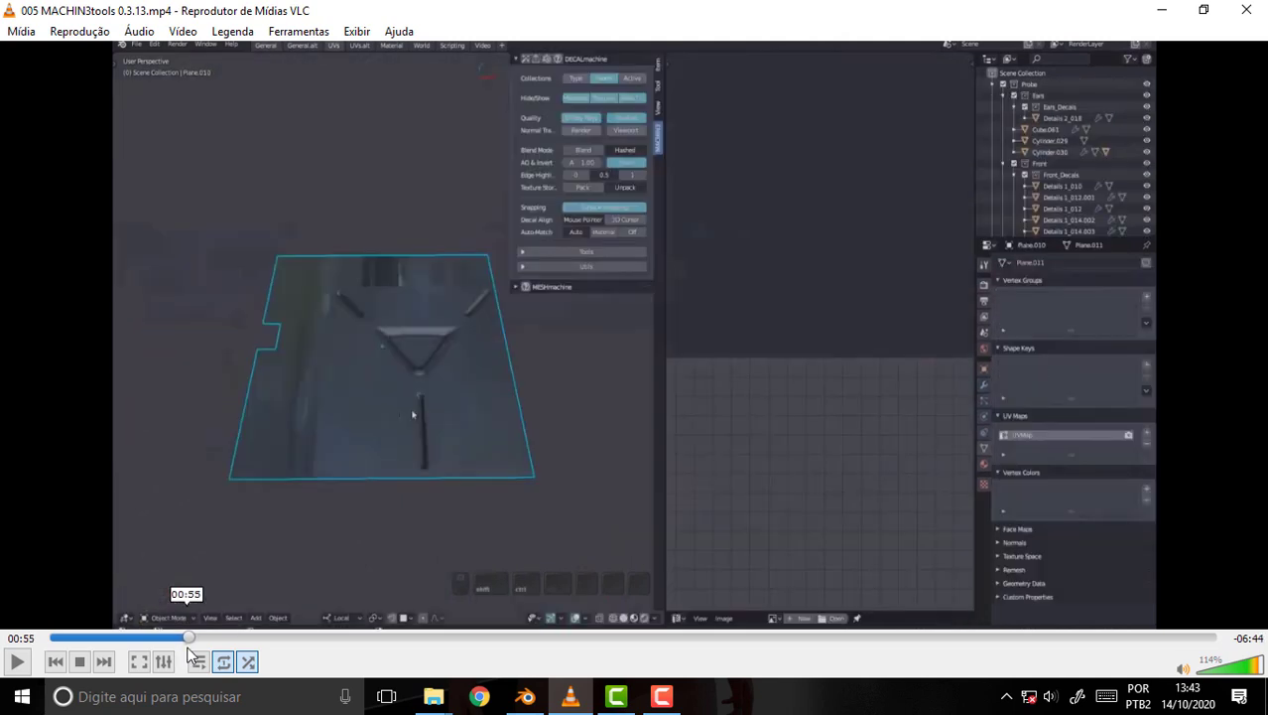
middle_click(199, 656)
key("alt+a")
key("Escape")
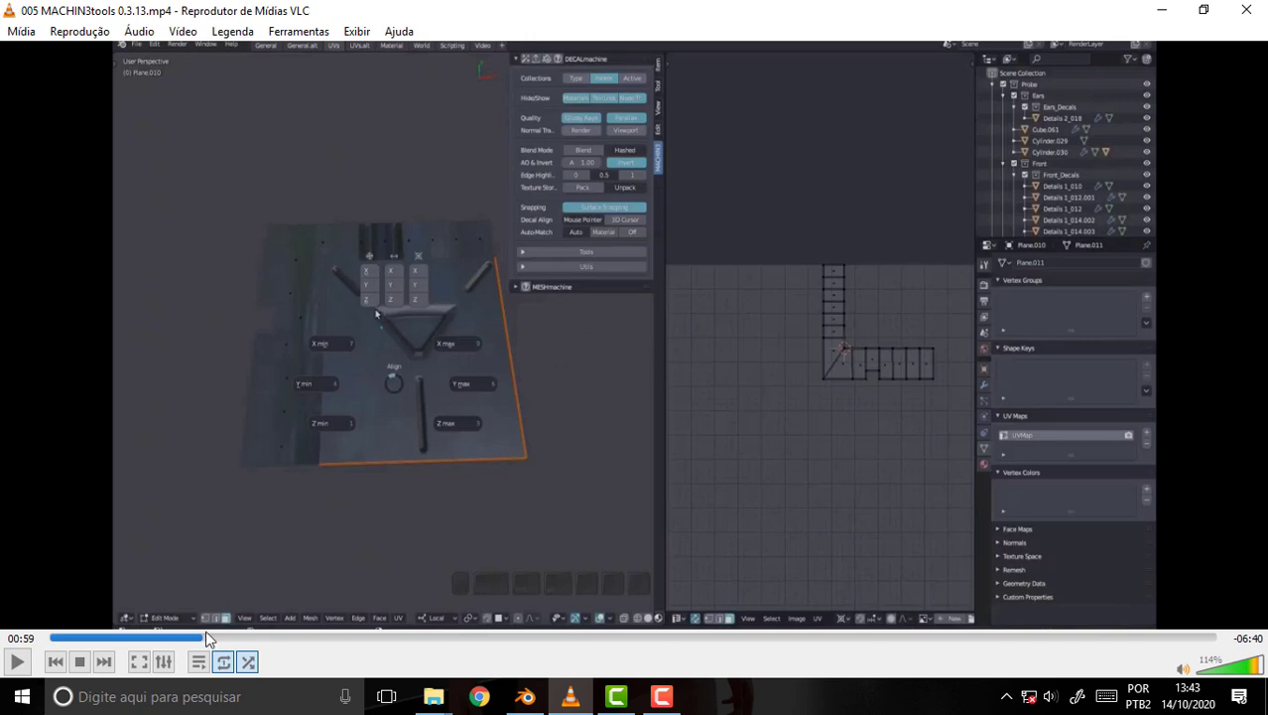
key("alt+Escape")
key("a")
Scrub playback to about 1:04 where the plane appears beside its UV layout
middle_click(213, 642)
middle_click(213, 643)
left_click_drag(212, 643, 217, 641)
key("a")
key("Tab")
left_click(218, 641)
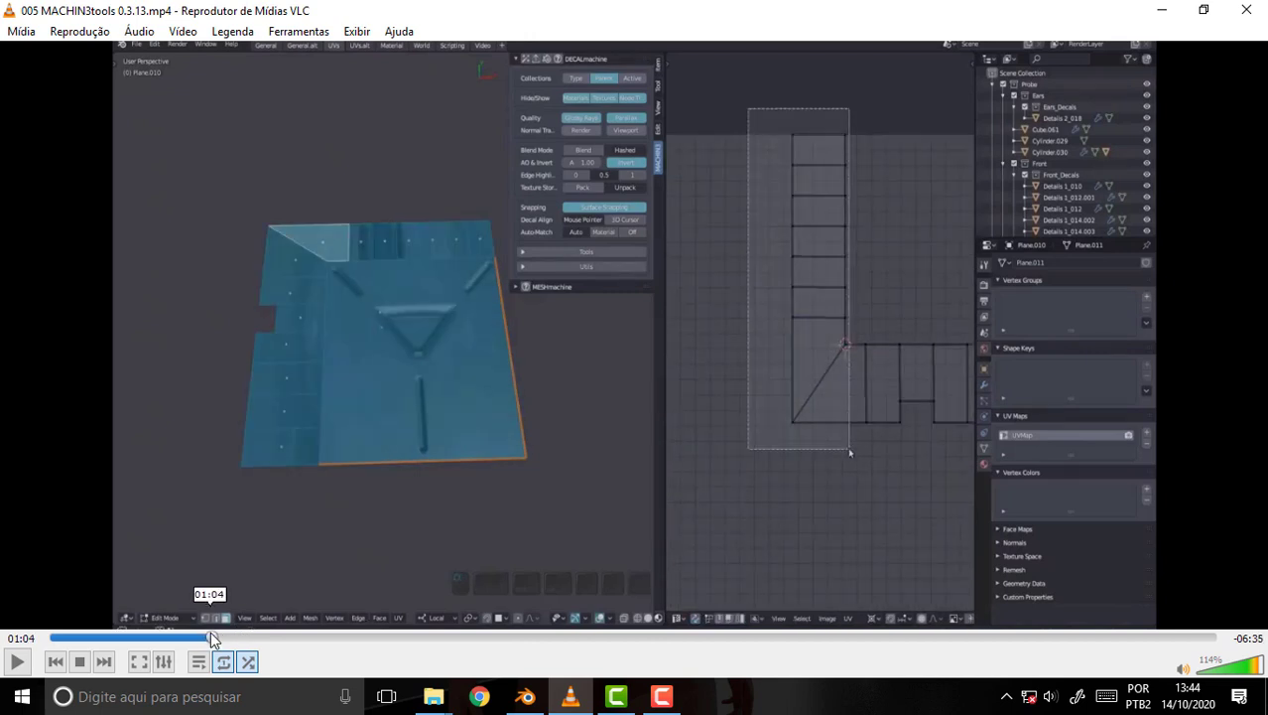
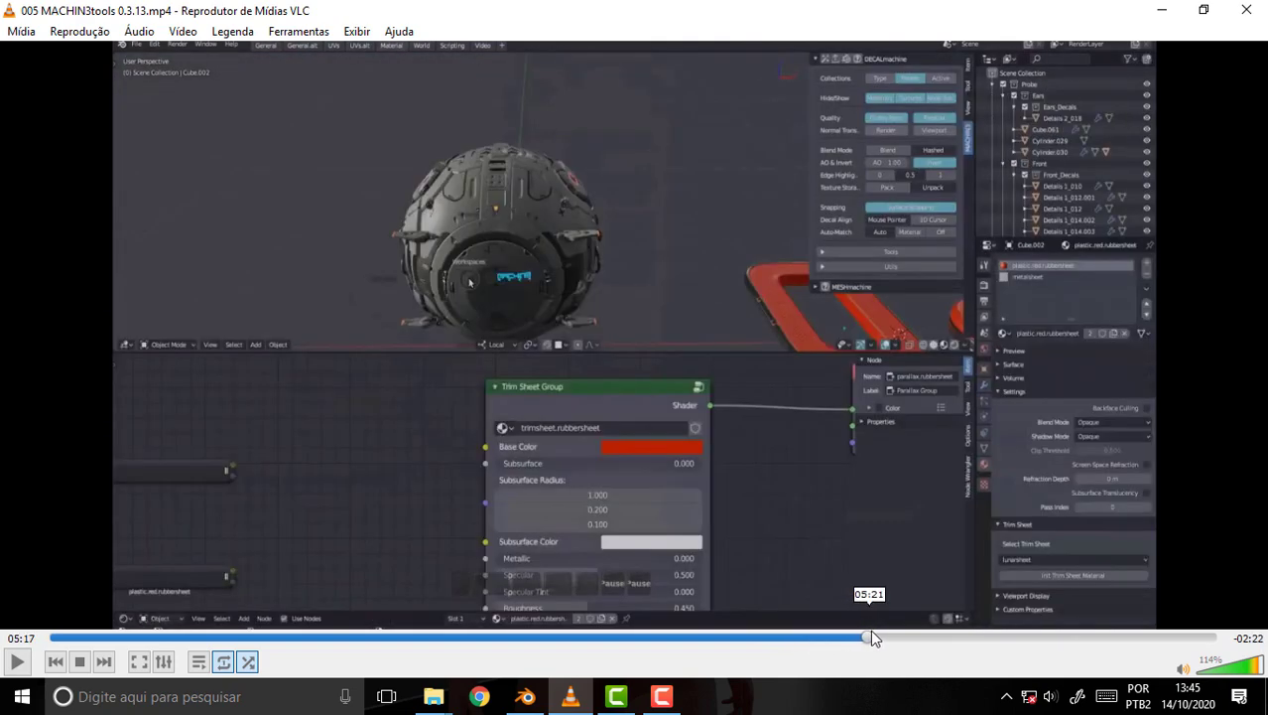
Scrub the seek bar from 5:51 through the mirror demos to about 6:10 on the sphere close-up
key("Page_Up")
left_click(907, 635)
left_click_drag(910, 635, 949, 635)
key("ctrl+f")
key("a")
middle_click(951, 634)
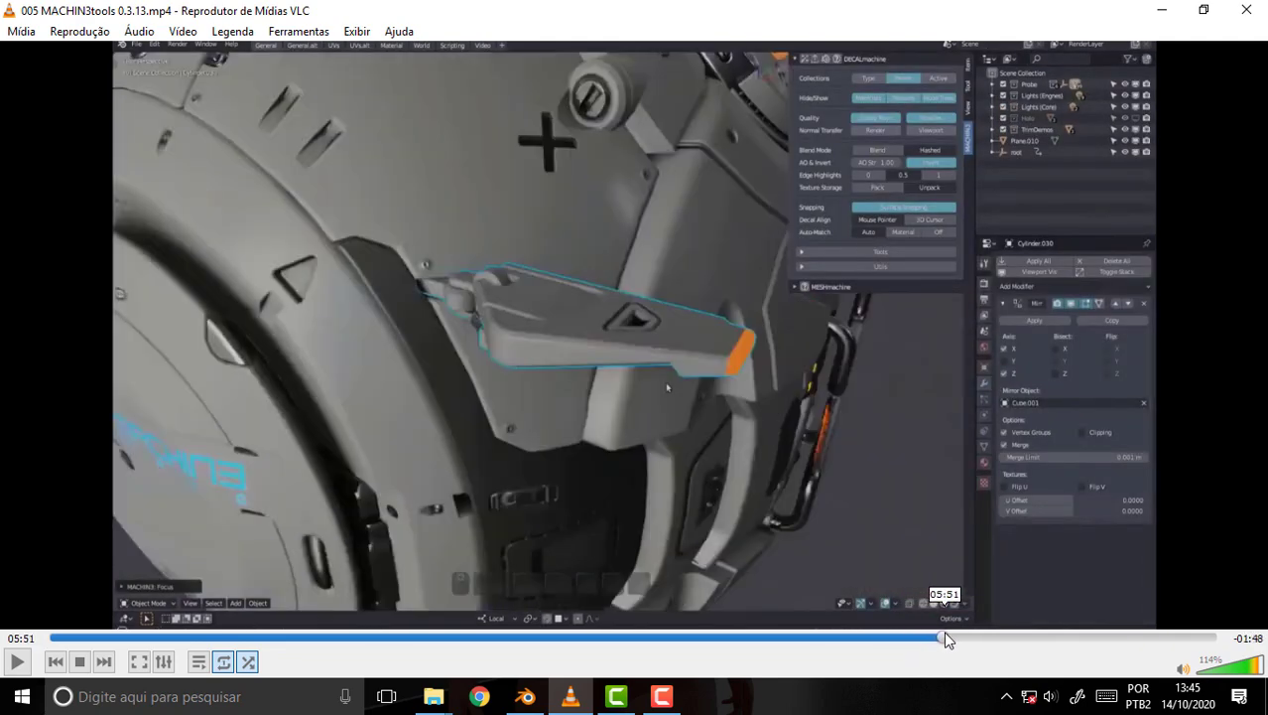
middle_click(964, 638)
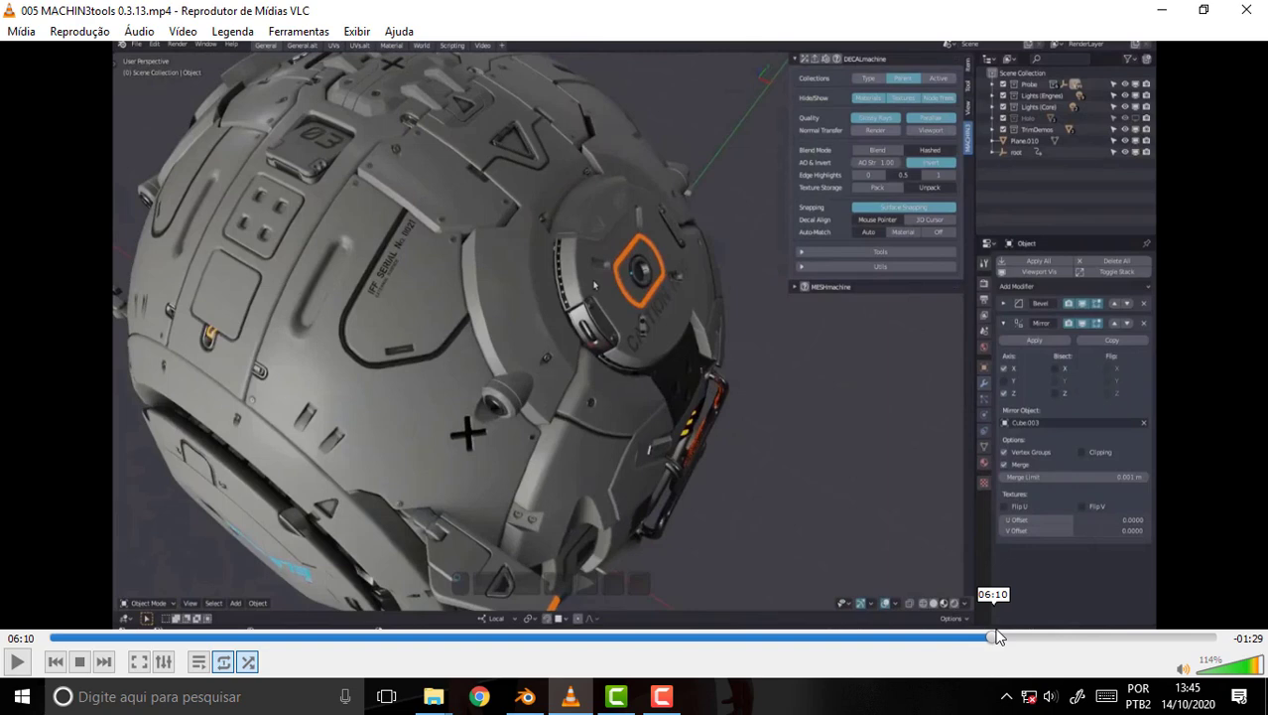
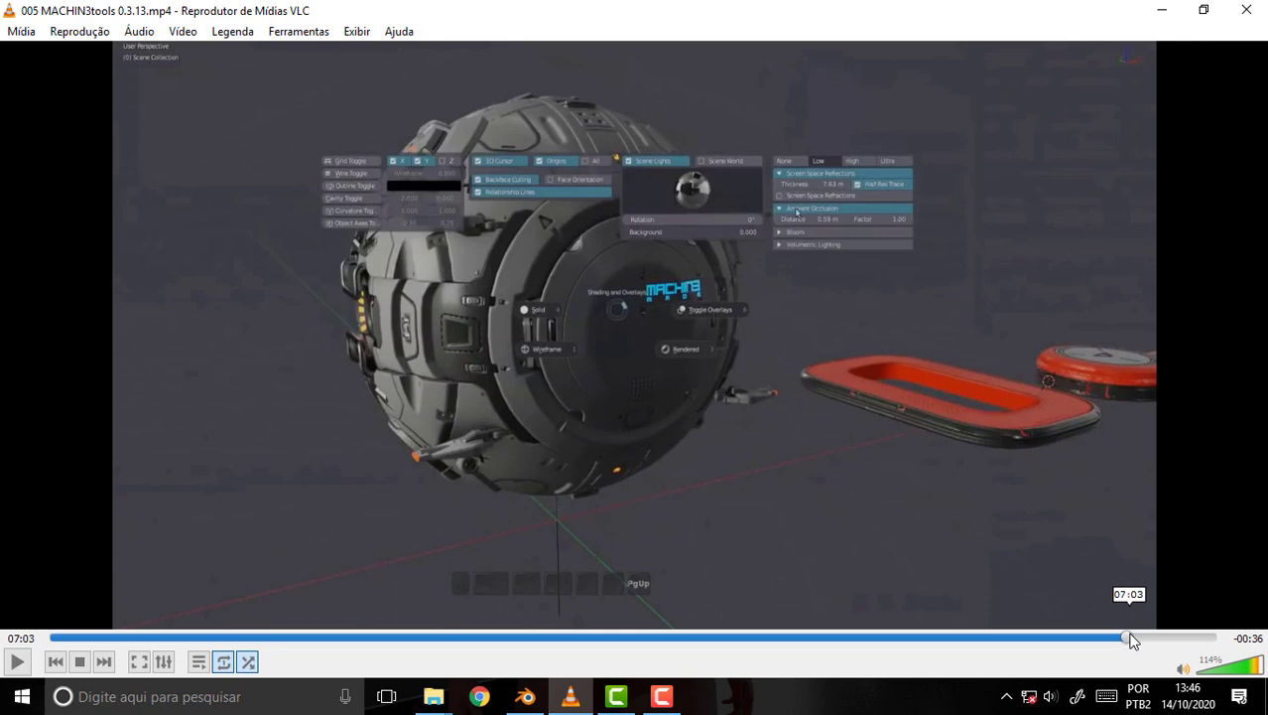
Jump near 7:02 and pause on the shading pie menu with the sphere and MACHIN3 logo
middle_click(1138, 634)
key("Pause")
key("shift+space")
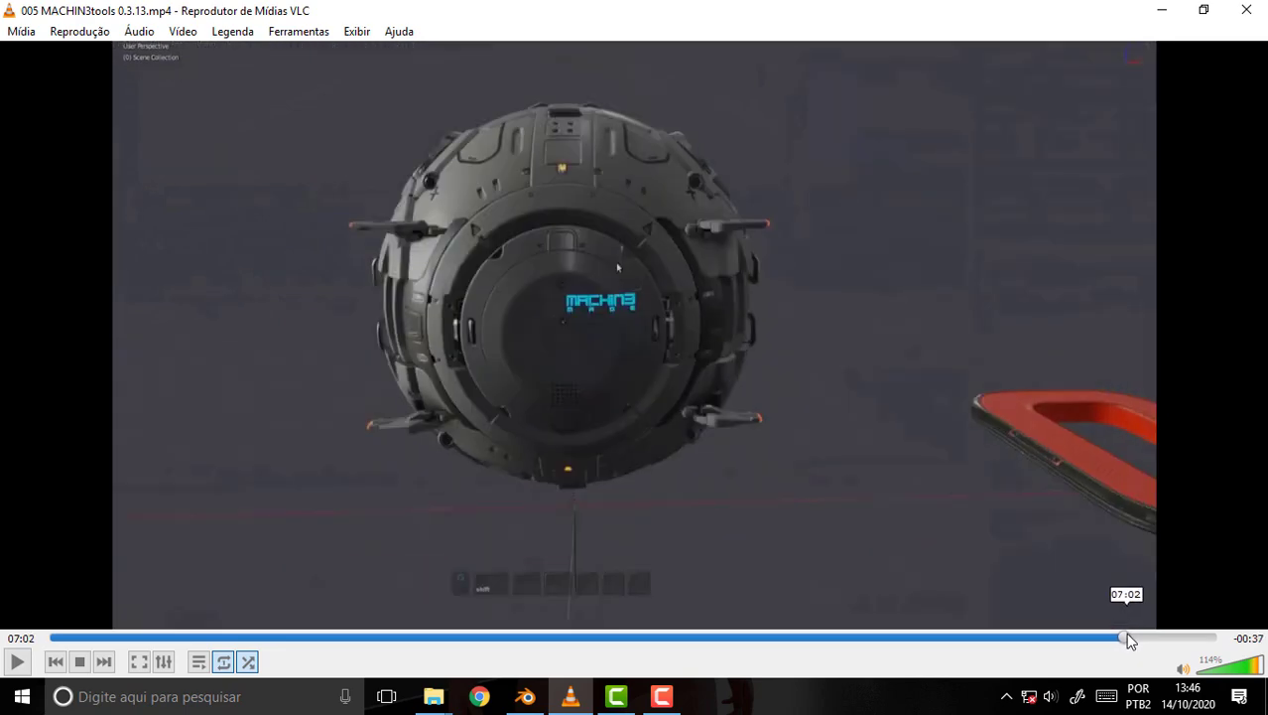